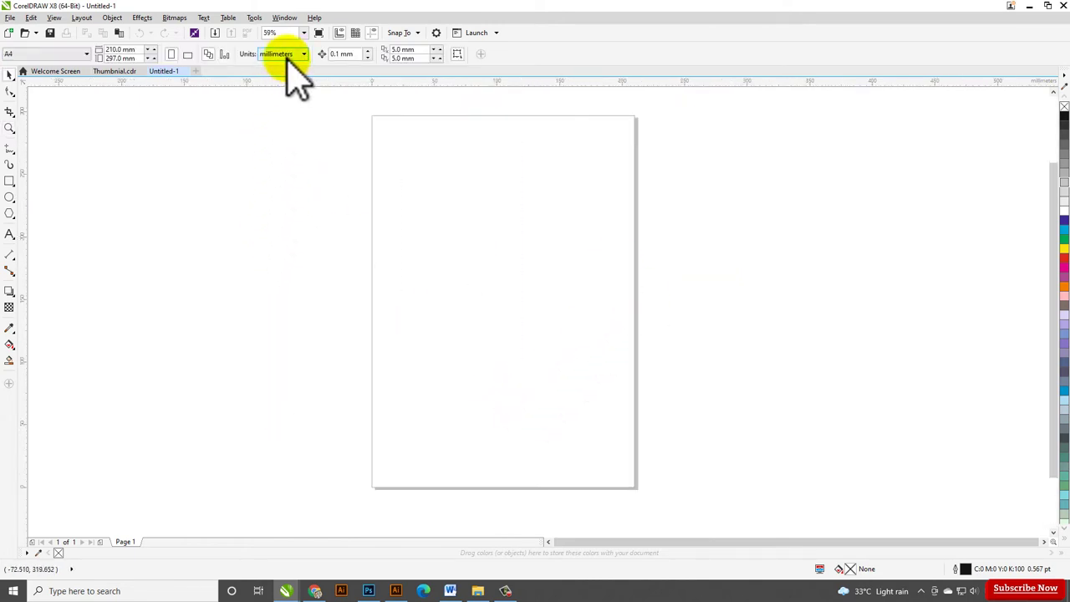
- Draw the label rectangle and set it to 8.5 cm wide by 5 cm tall
left_click_drag(497, 292, 673, 356)
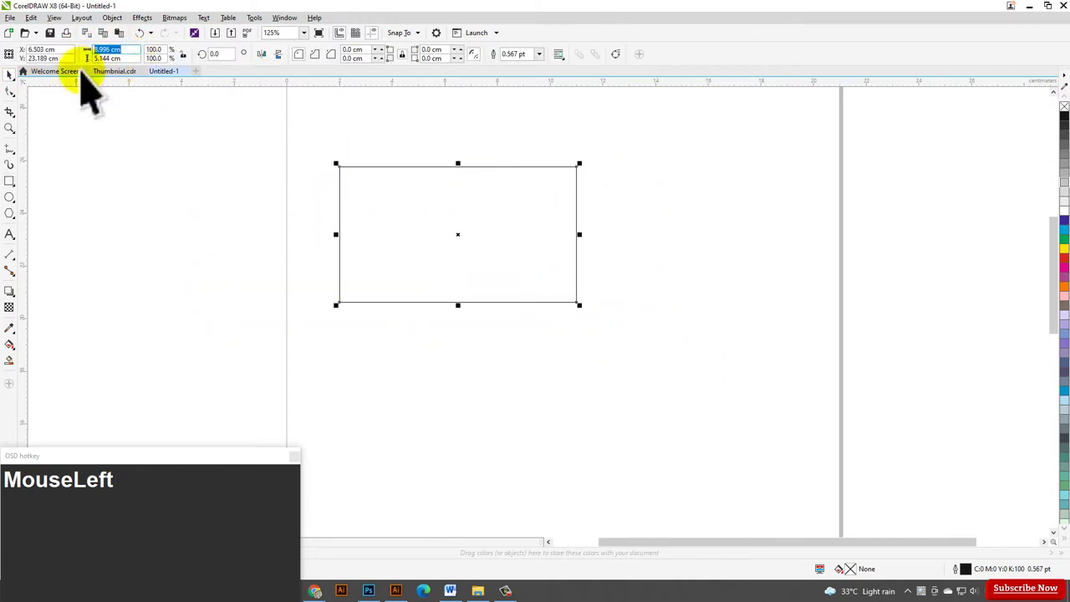
key("KP_8")
key("KP_5")
key("Tab")
key("KP_5")
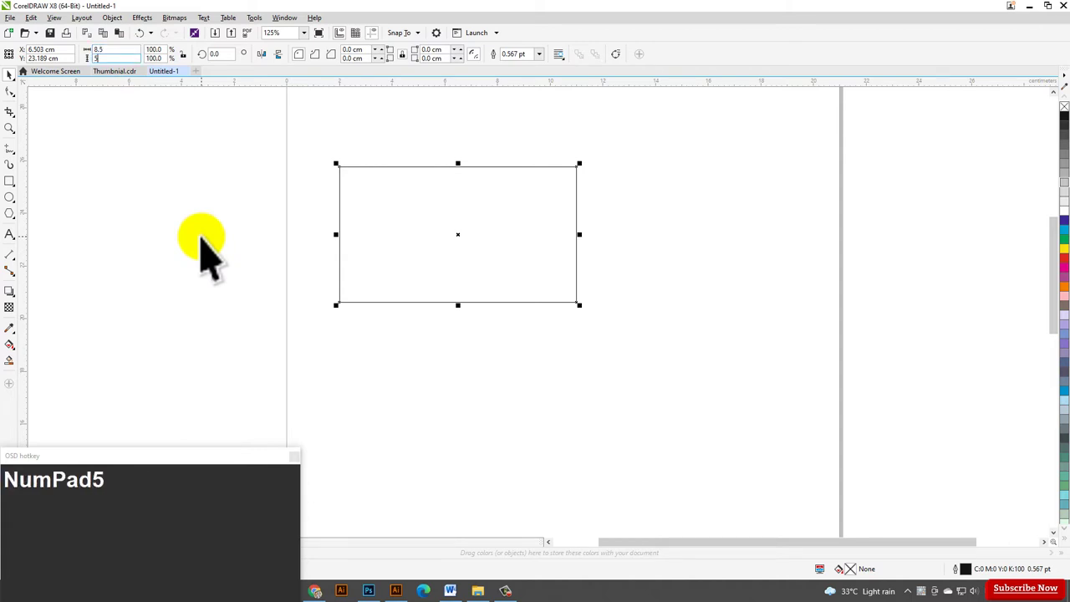
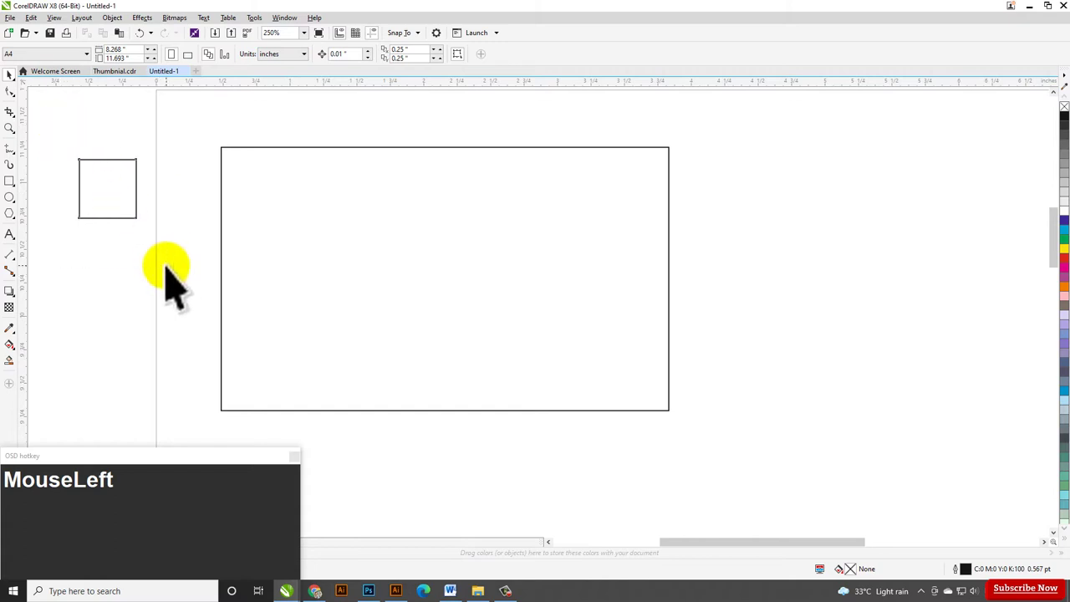
- Size the small corner square to 0.1 by 0.1 inch
key("KP_0")
key("KP_Decimal")
key("KP_1")
key("Tab")
key("KP_0")
key("KP_Decimal")
key("KP_1")
- Drag guidelines from the rulers onto the square's inner edges at the first corner
left_click_drag(124, 137, 130, 60)
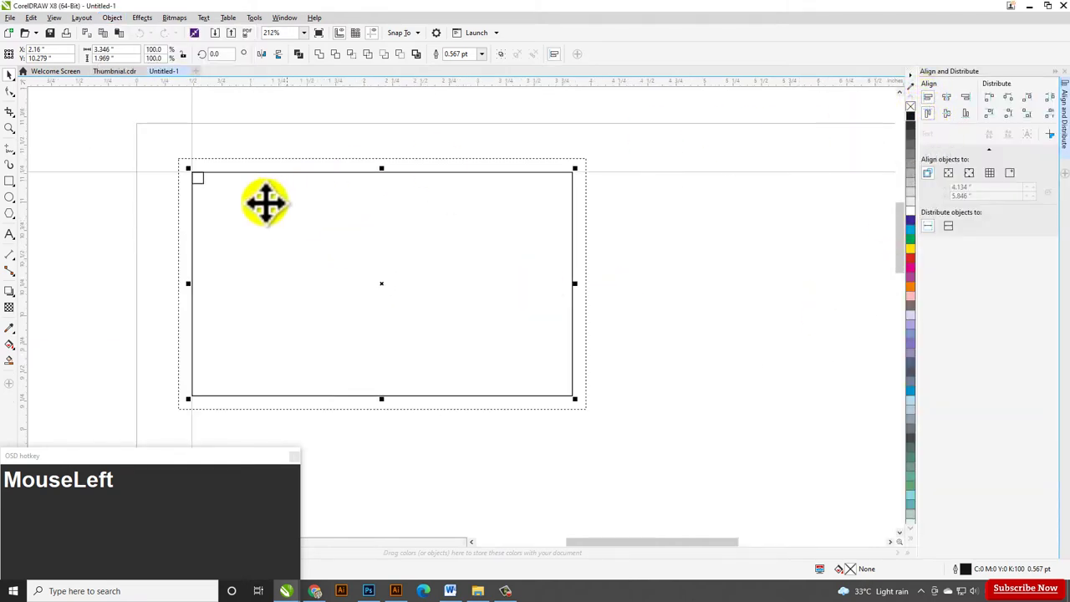
scroll("up", 3)
left_click_drag(44, 184, 214, 232)
scroll("down", 3)
- Align the small square to the label's other corners
left_click(260, 191)
scroll("down", 3)
left_click(239, 223)
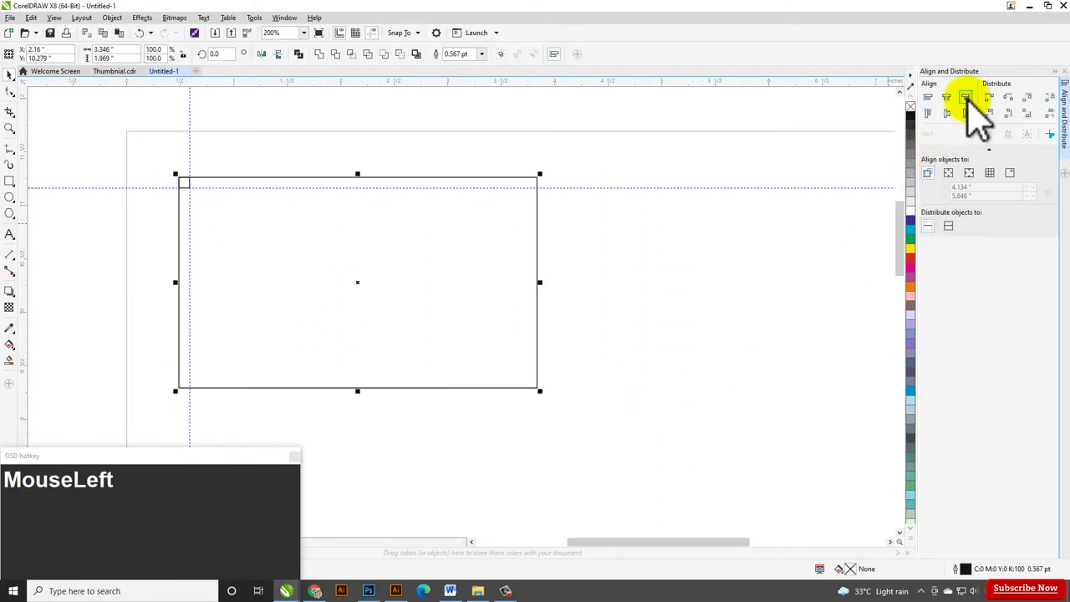
scroll("up", 3)
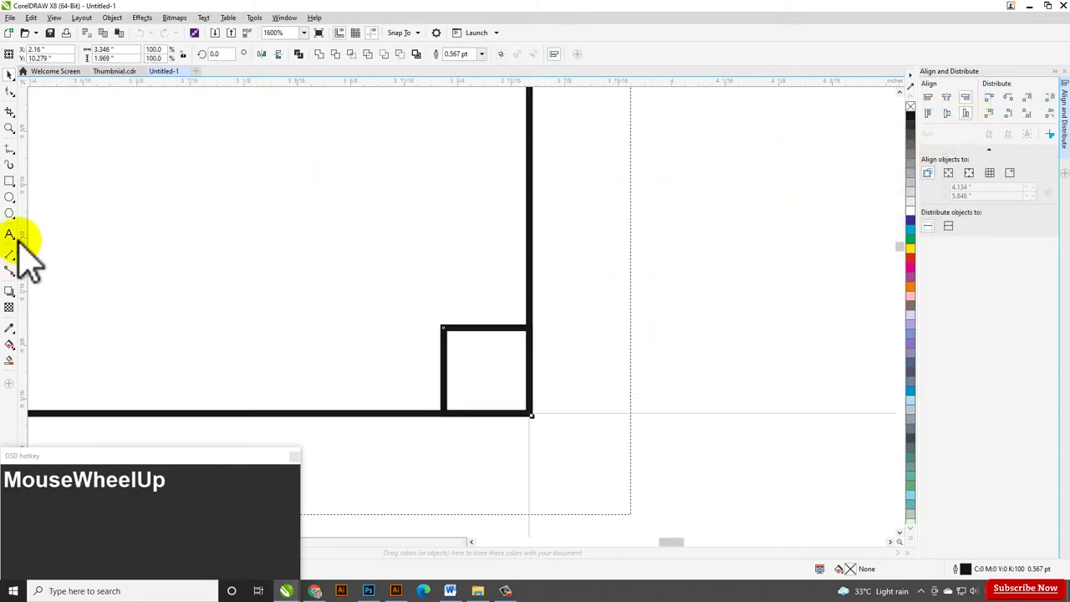
- Place guidelines at the square's inner edges to complete the four-sided margin
left_click_drag(46, 260, 497, 360)
scroll("down", 3)
left_click(498, 365)
scroll("down", 3)
left_click(570, 303)
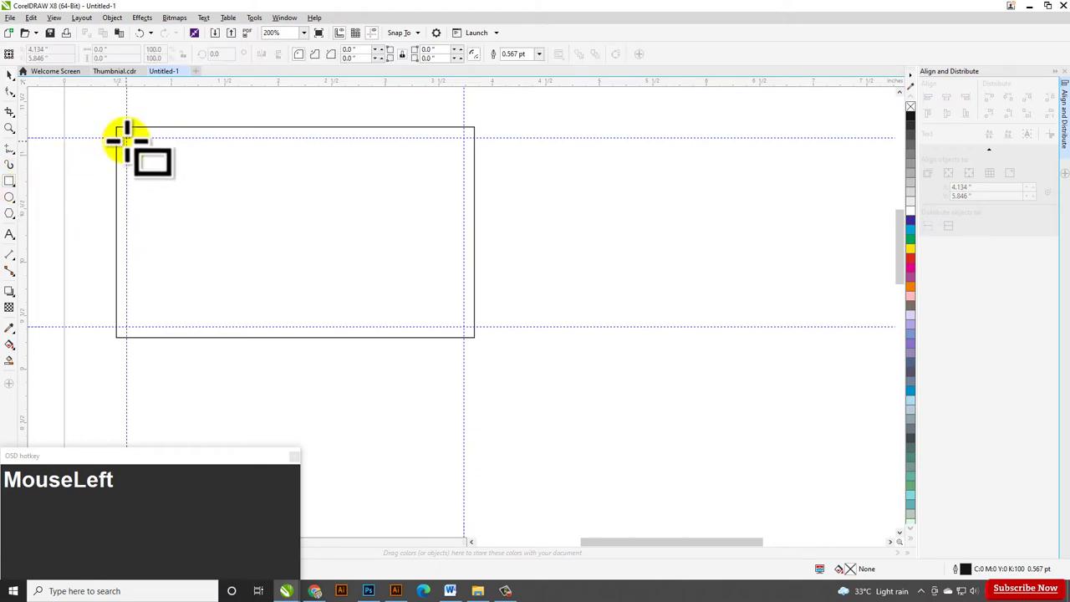
- Scroll the view over the label ahead of drawing the inner rectangle
scroll("up", 3)
scroll("down", 3)
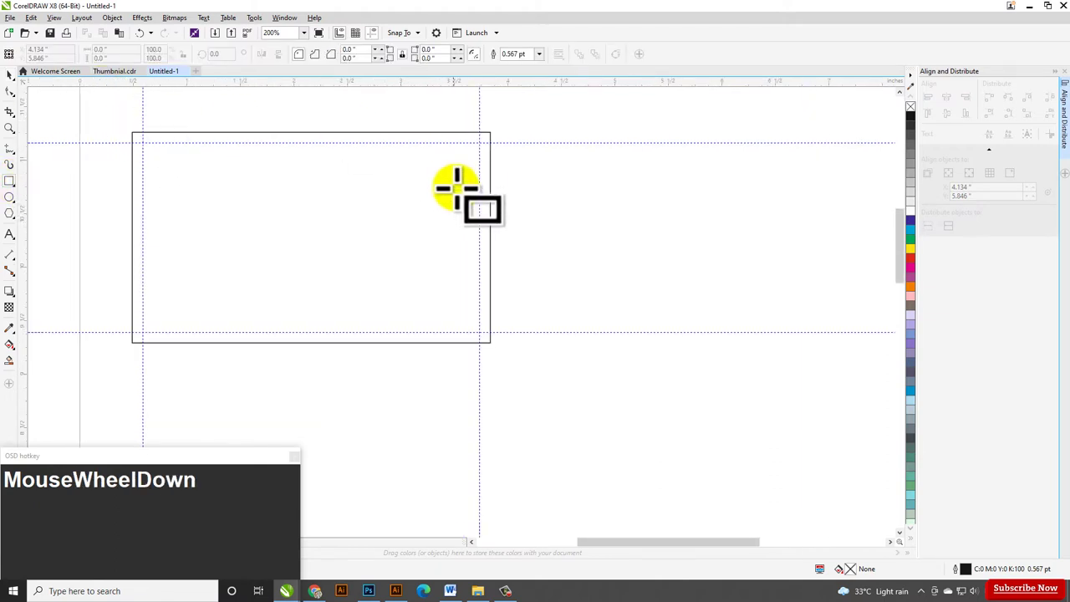
scroll("up", 3)
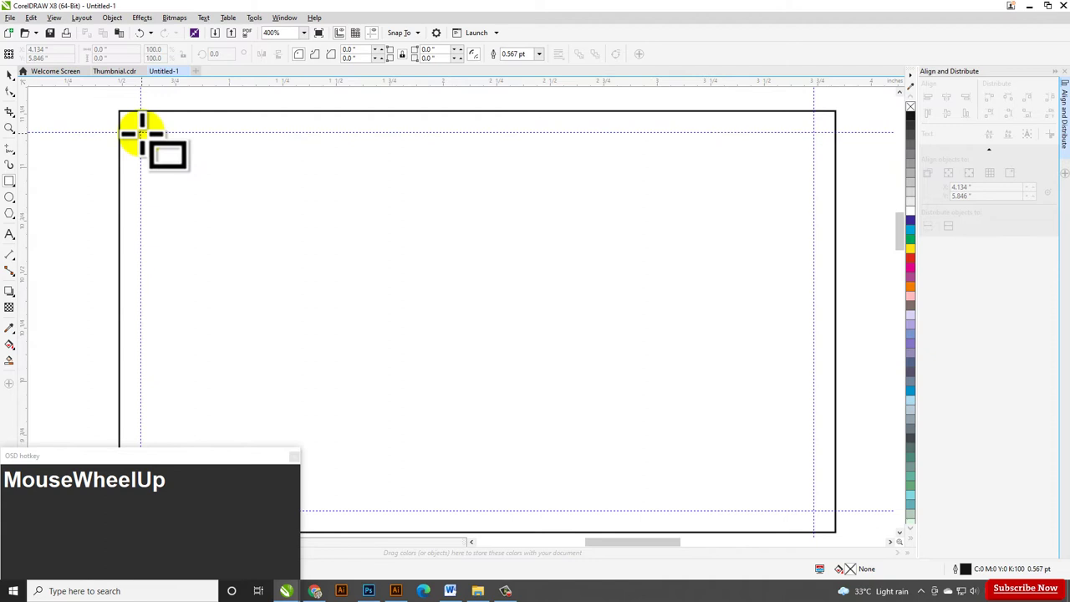
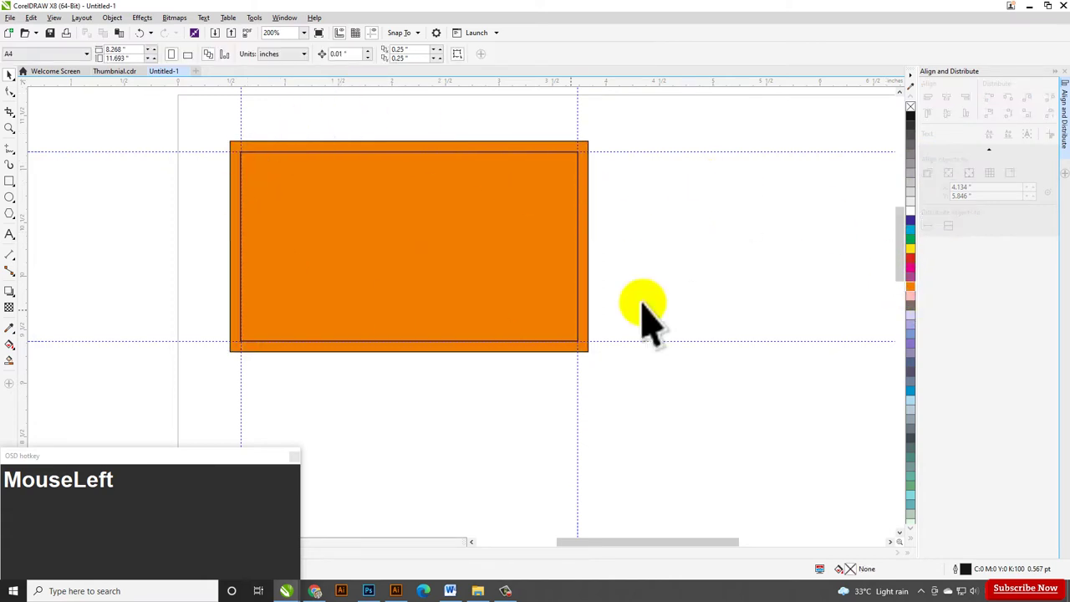
- Select the inner rectangle and fill it white, leaving an orange frame
scroll("down", 3)
scroll("up", 3)
left_click(331, 260)
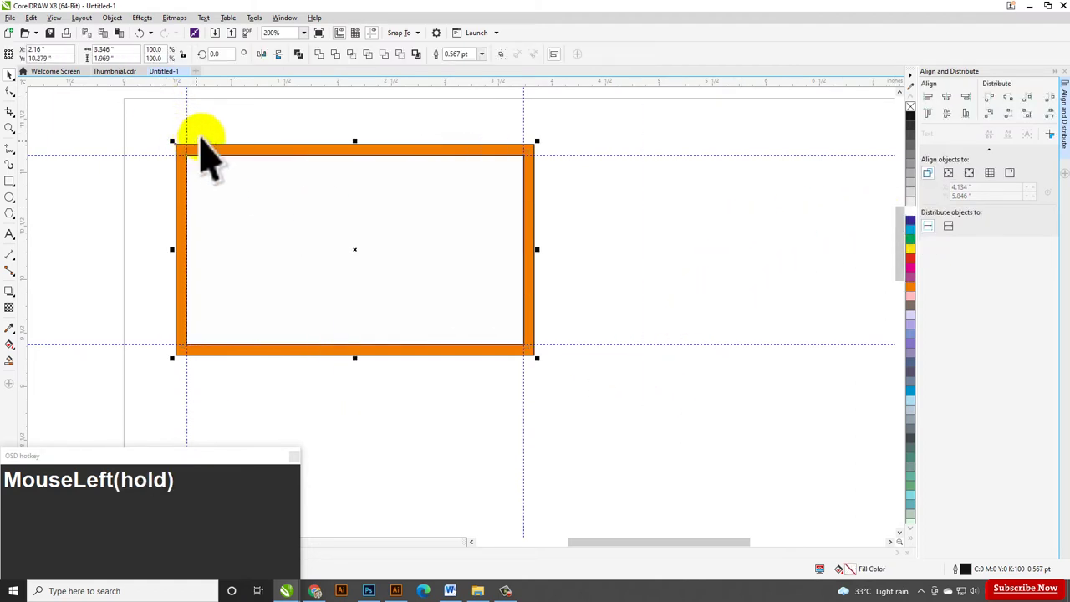
scroll("up", 3)
right_click(921, 117)
left_click(691, 141)
- Start the Import command to bring in cartoon images
scroll("down", 3)
left_click(448, 160)
scroll("up", 3)
- Select three cartoon character images in the Import dialog and import them
left_click_drag(398, 161, 26, 216)
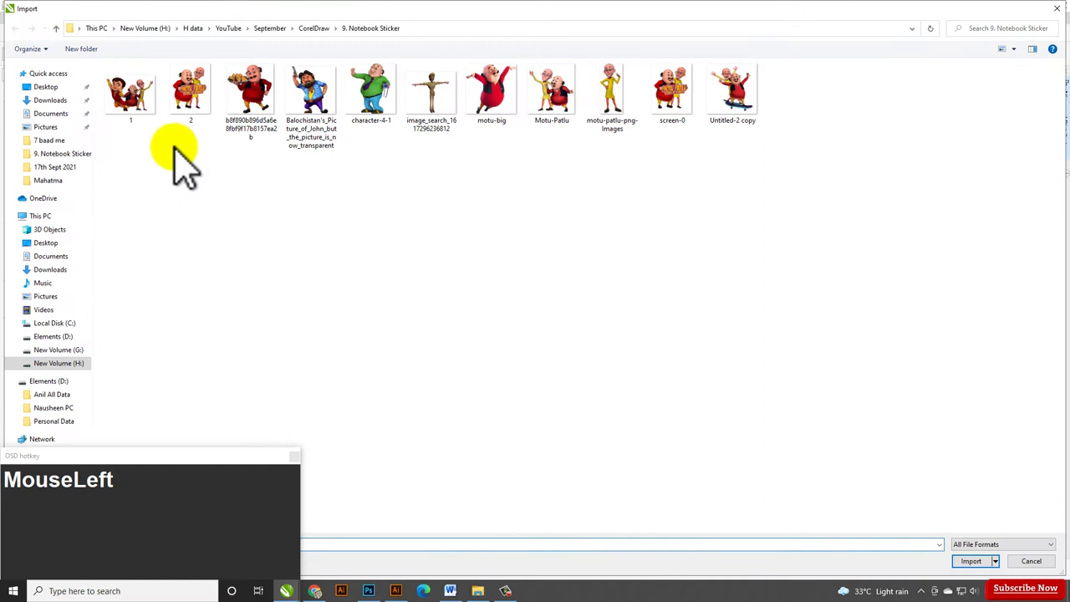
left_click(199, 106)
left_click(270, 110)
left_click(978, 574)
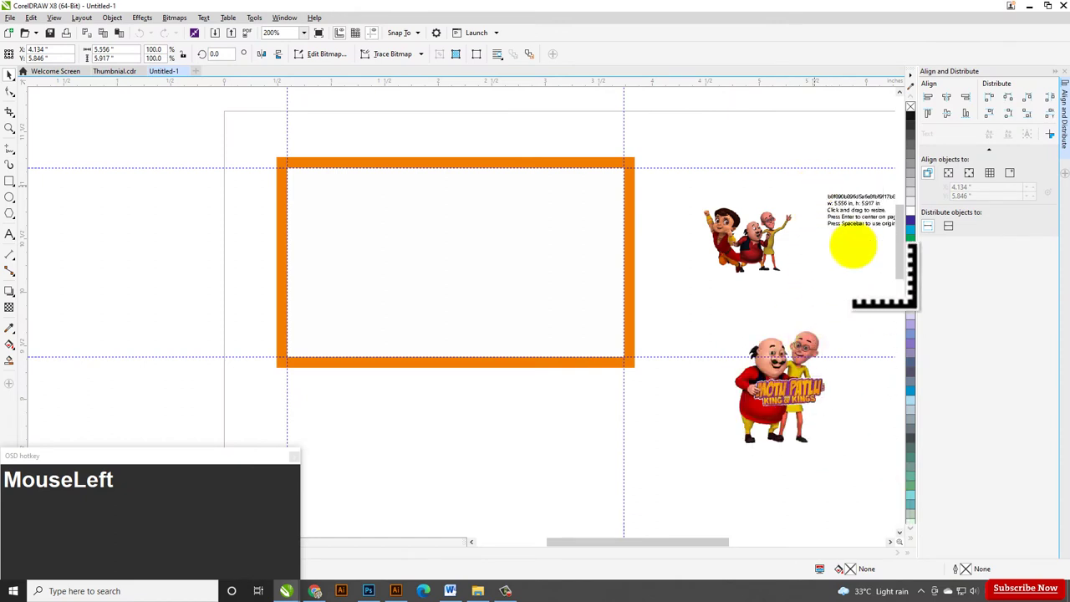
- Place the three imported cartoons on the canvas beside the label
scroll("down", 3)
scroll("up", 3)
left_click(669, 212)
key("Tab")
left_click(683, 202)
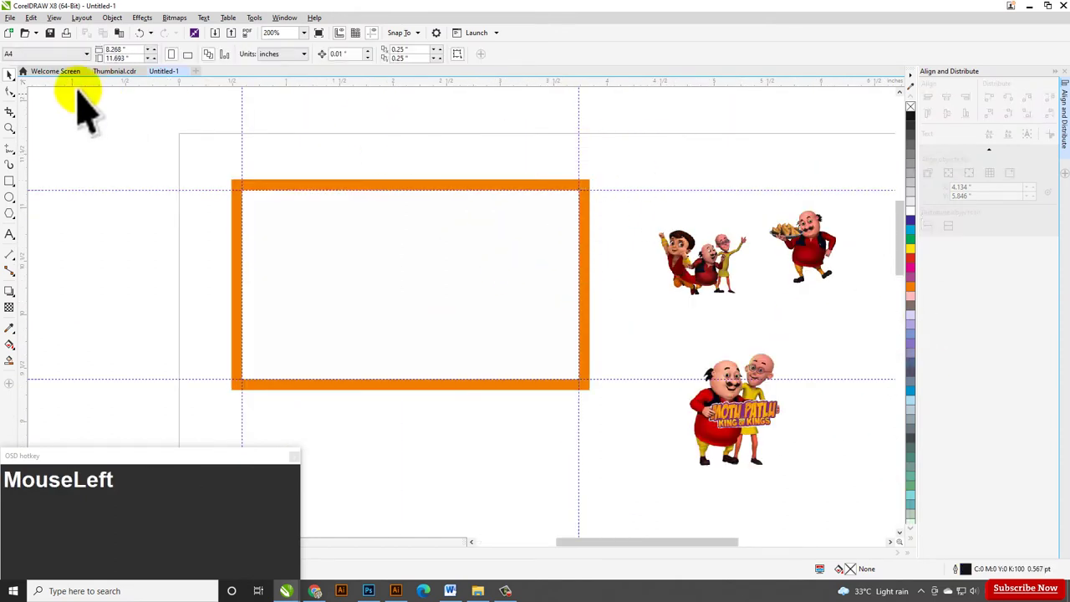
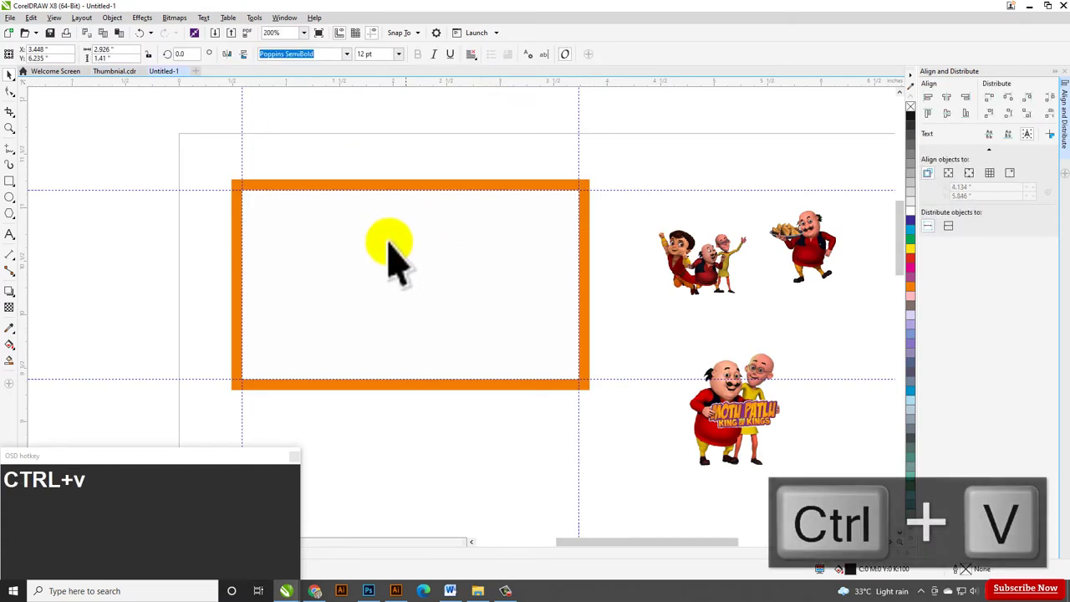
- Place the dotted Name/Sub/Std/Roll No/School text block inside the label frame
scroll("down", 3)
left_click(653, 360)
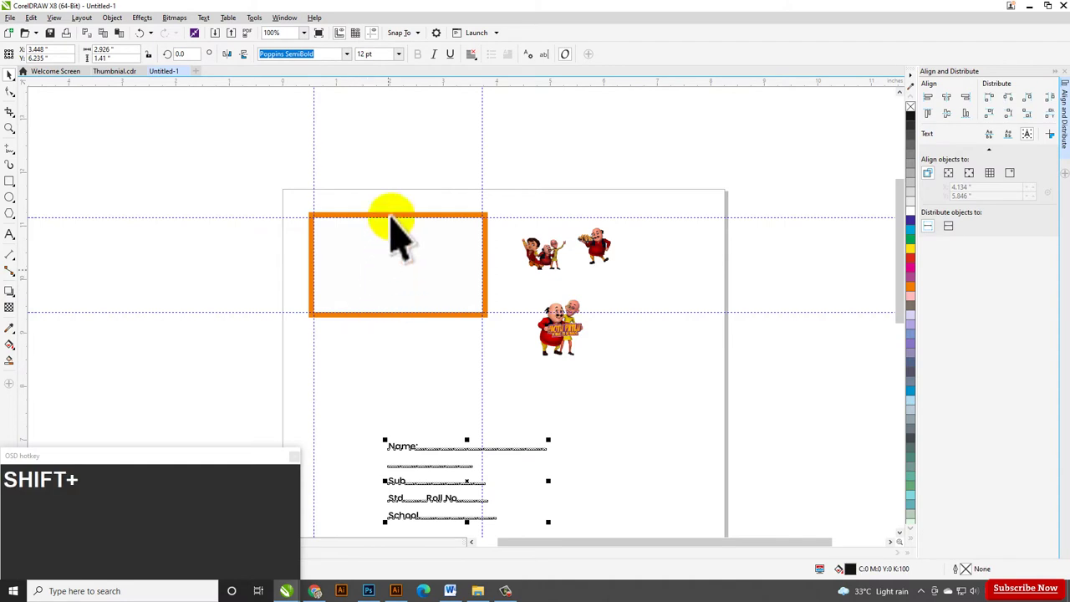
left_click(437, 281)
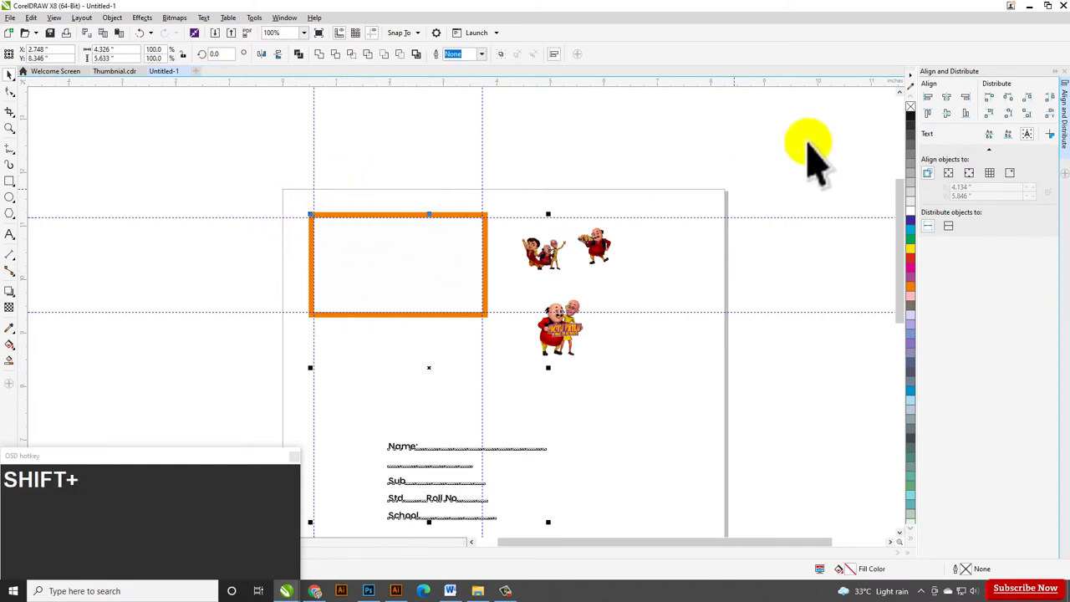
left_click(965, 113)
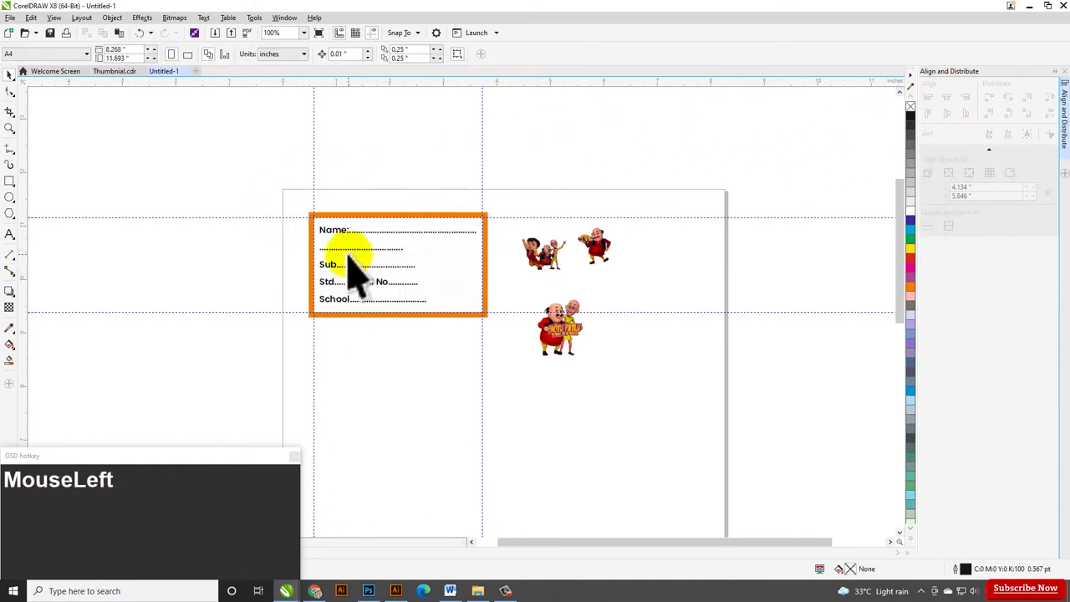
scroll("up", 3)
left_click(403, 230)
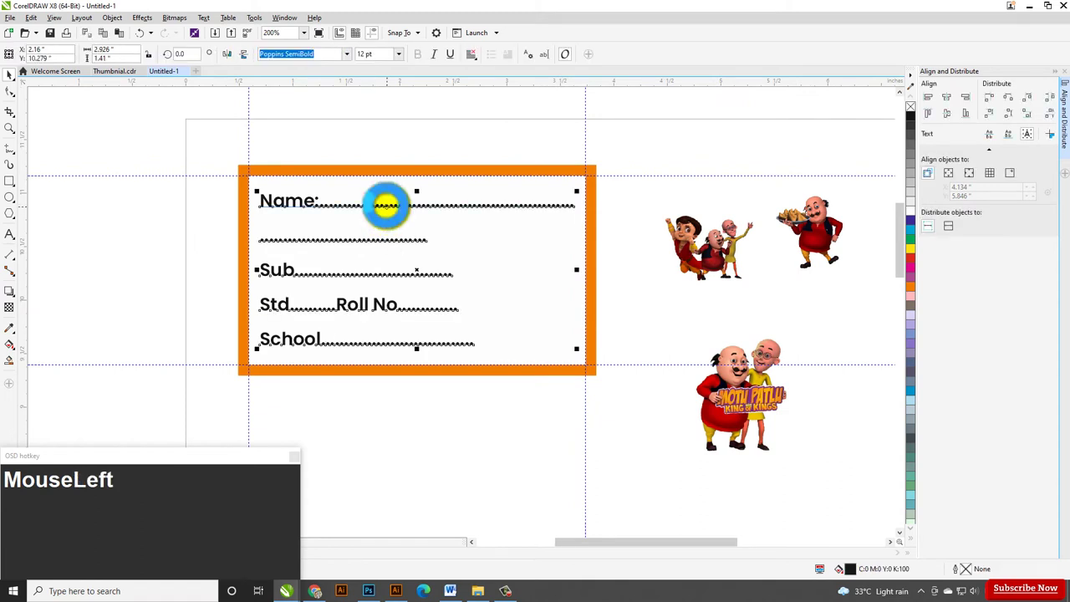
left_click(839, 335)
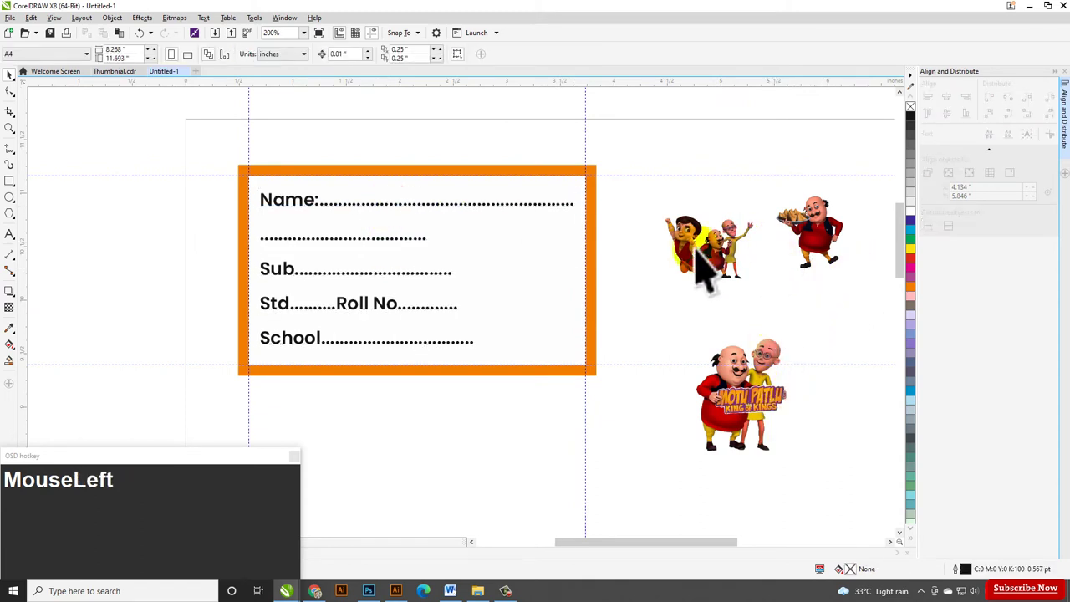
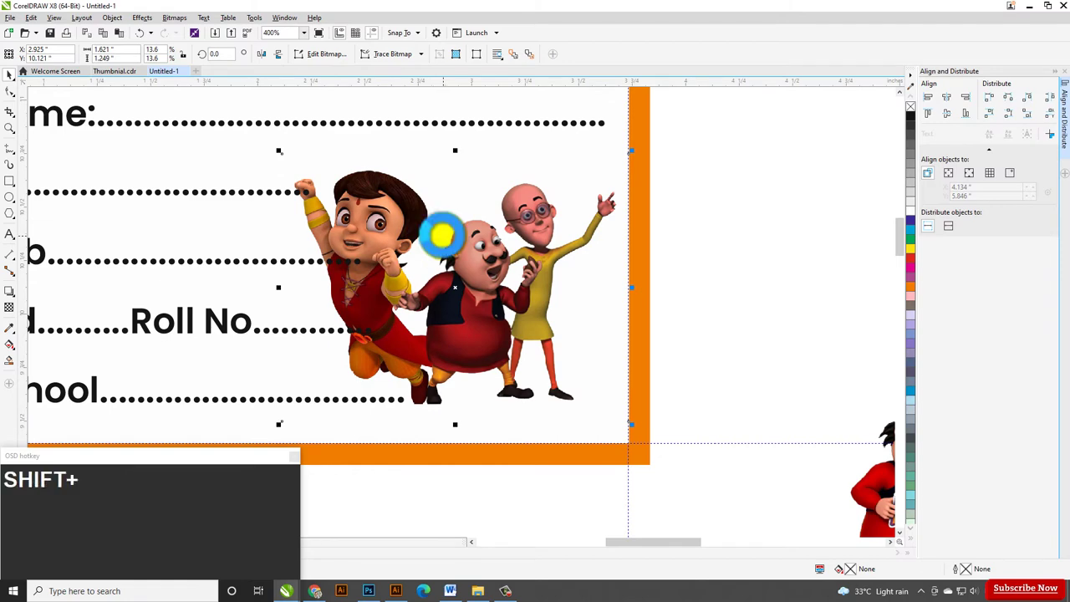
- Scale the cartoon trio down into the label's lower right and deselect it
key("shift+Page_Up")
scroll("down", 3)
left_click(635, 267)
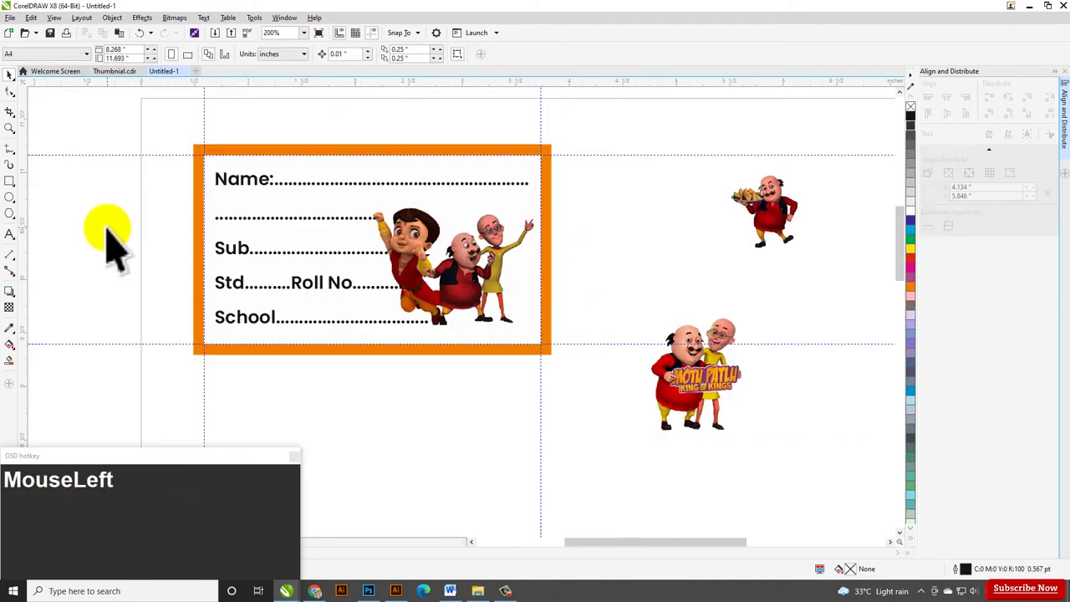
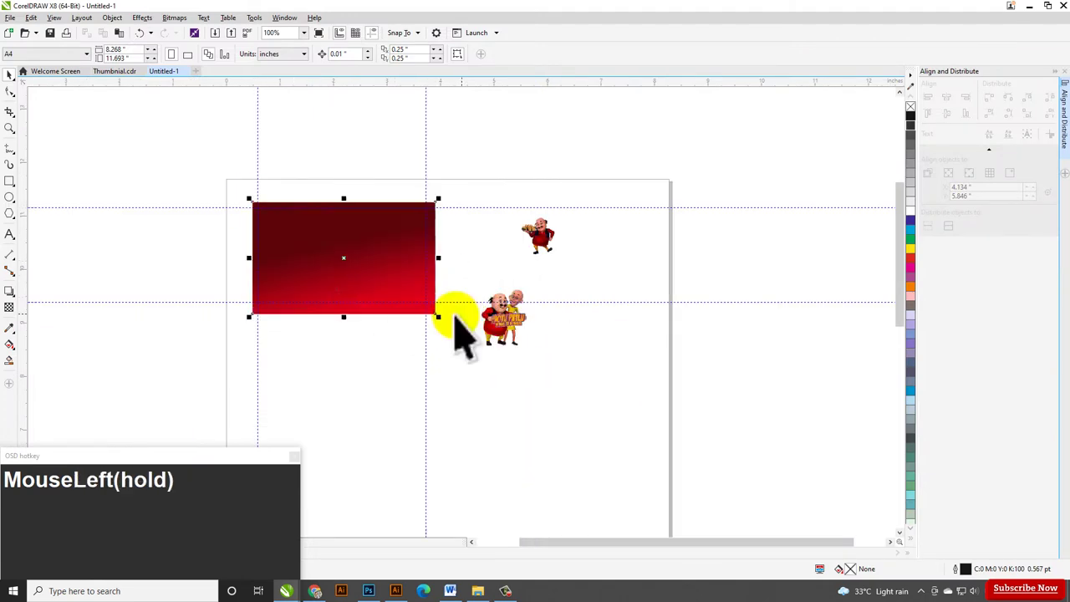
- PowerClip the red gradient image inside the label's border frame
scroll("up", 3)
left_click(279, 352)
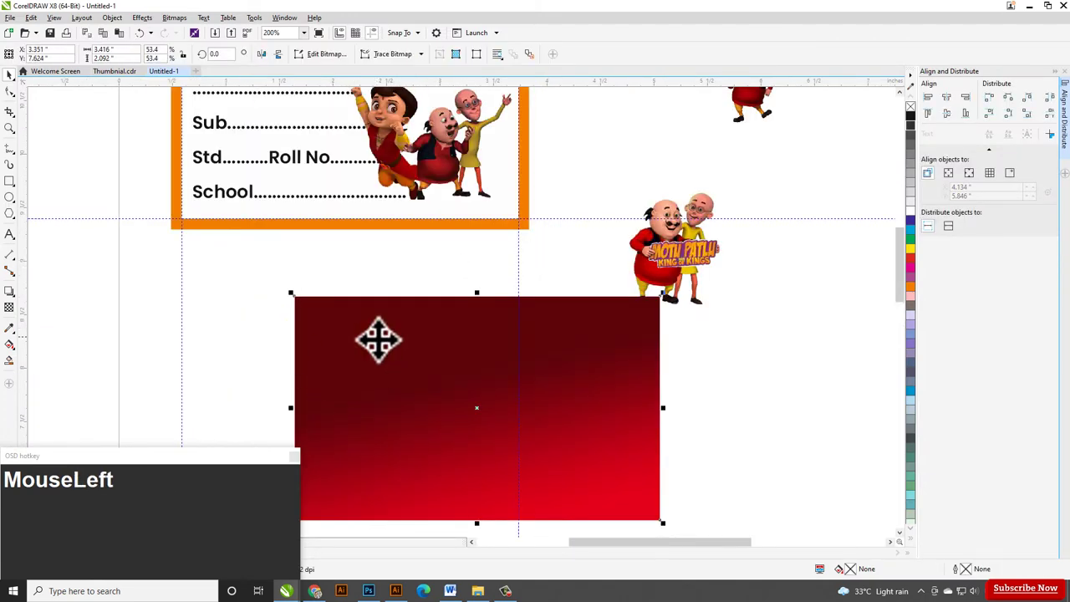
scroll("down", 3)
left_click(131, 40)
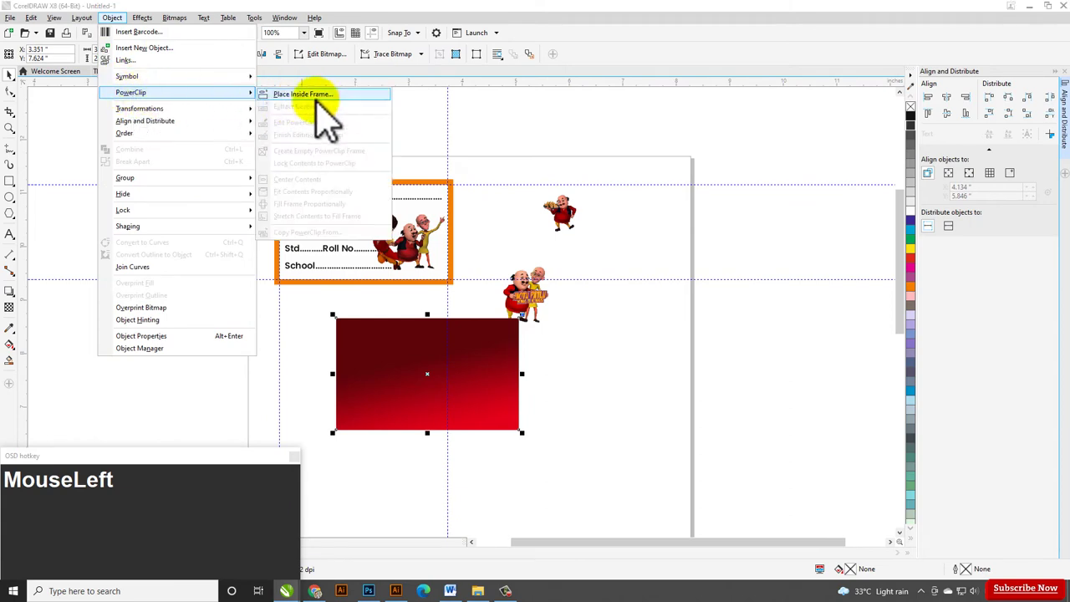
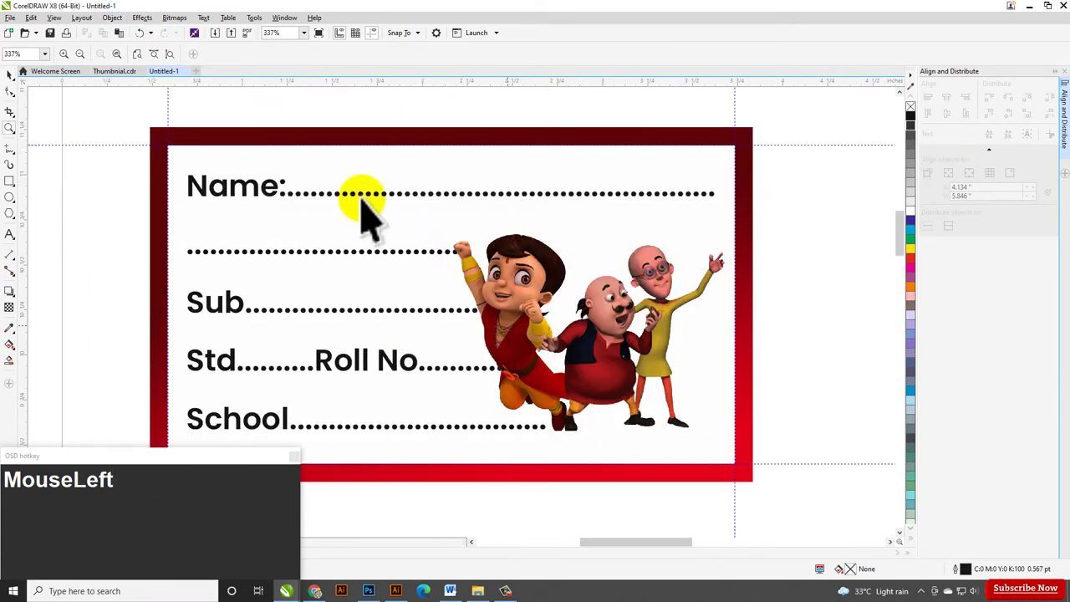
scroll("down", 3)
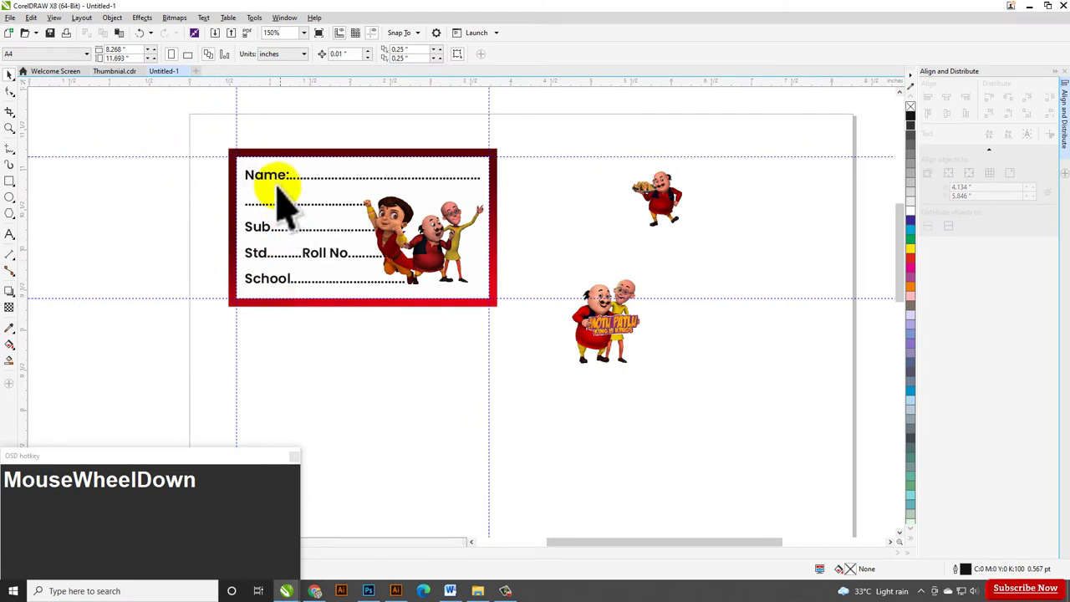
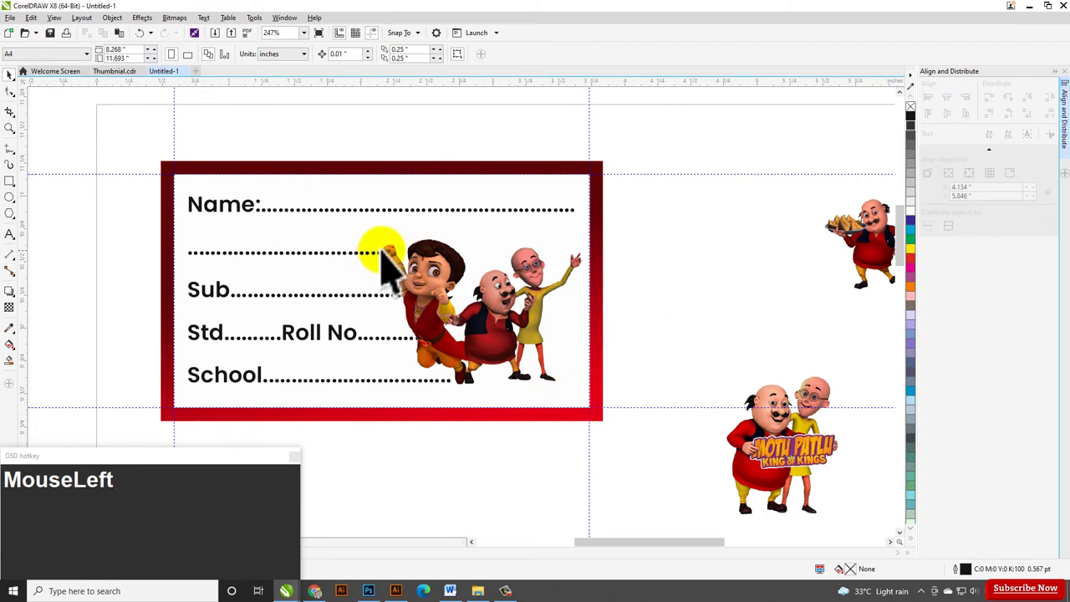
- Select the finished label to duplicate it to the right
scroll("down", 3)
left_click(485, 245)
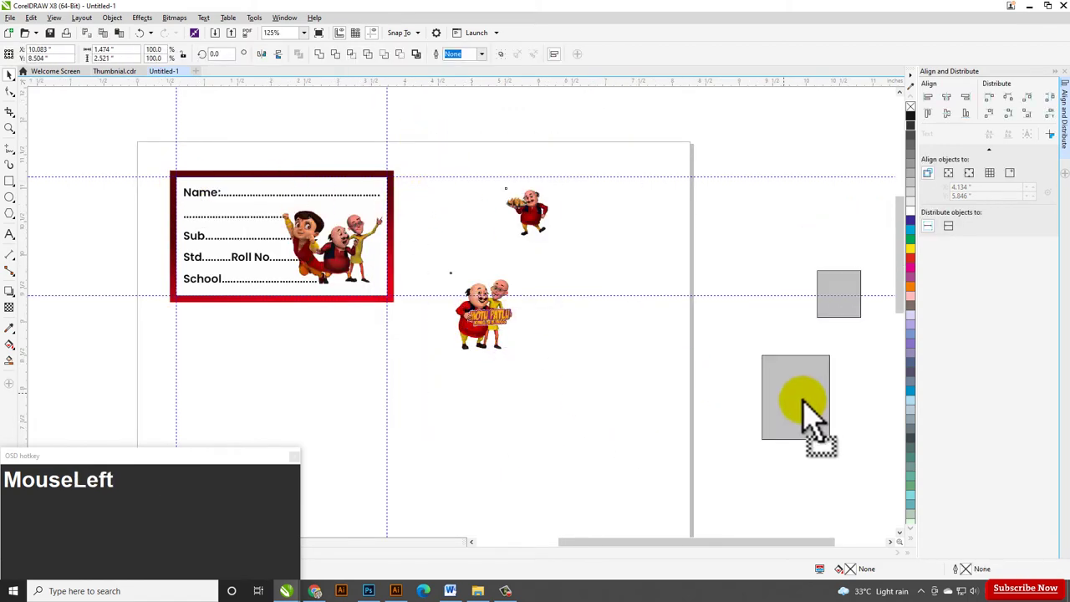
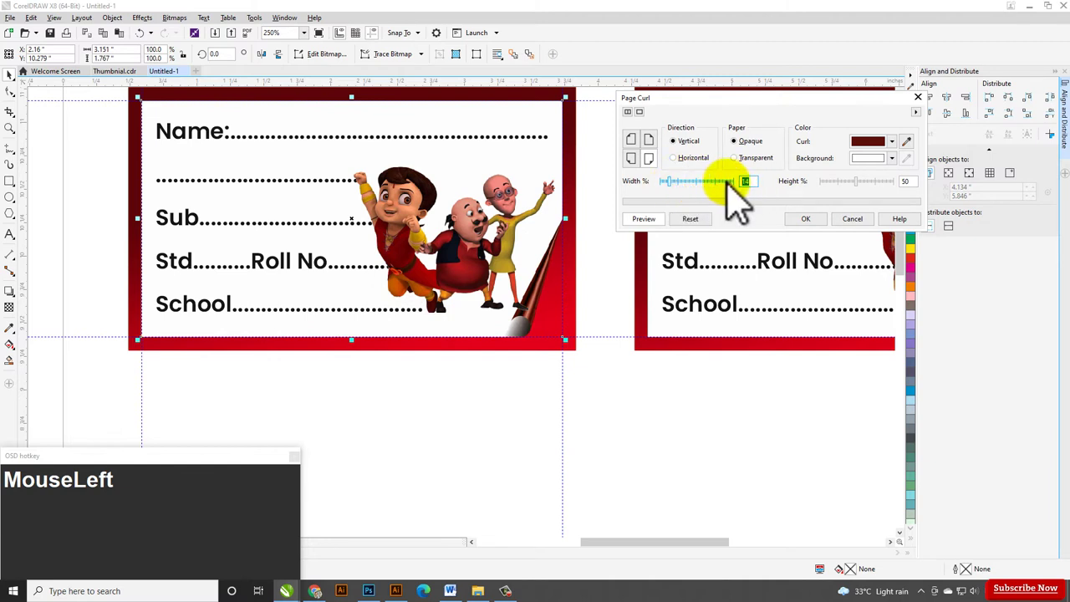
- Apply a page curl with width 1, matching height and a bright red curl colour to the label corner
key("KP_1")
key("Tab")
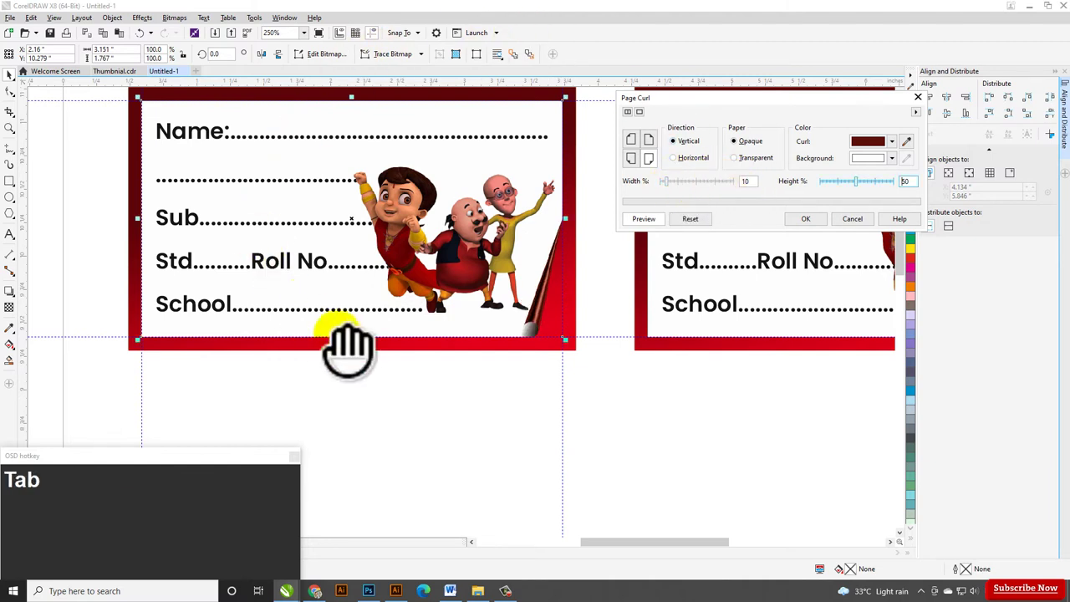
left_click(759, 113)
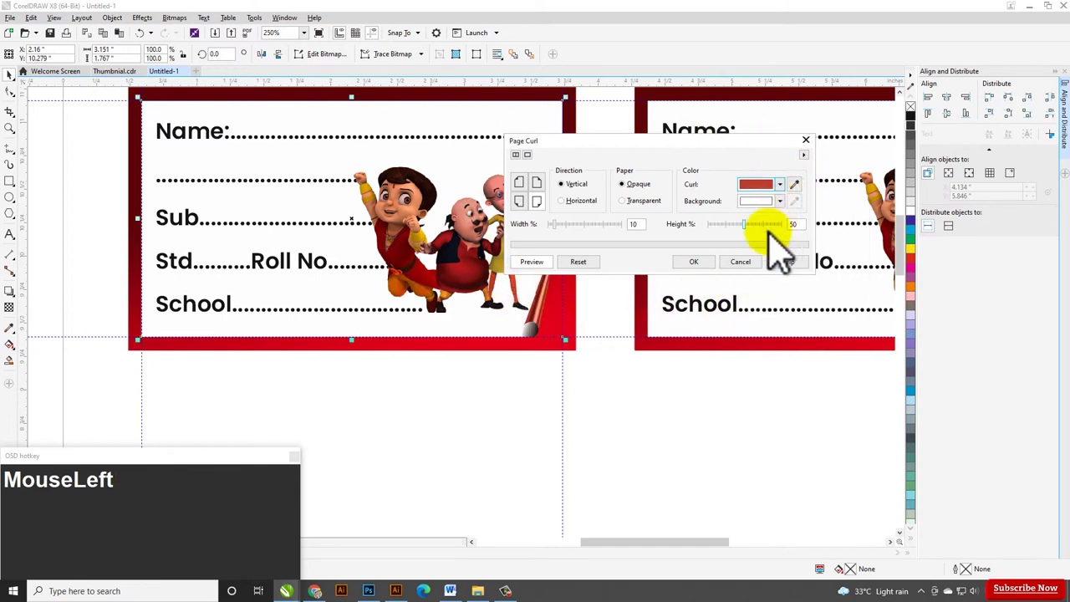
scroll("down", 3)
left_click(449, 389)
scroll("down", 3)
scroll("up", 3)
- Drop the Motu Patlu King of Kings image into the second label and remove the old cartoon
left_click(716, 292)
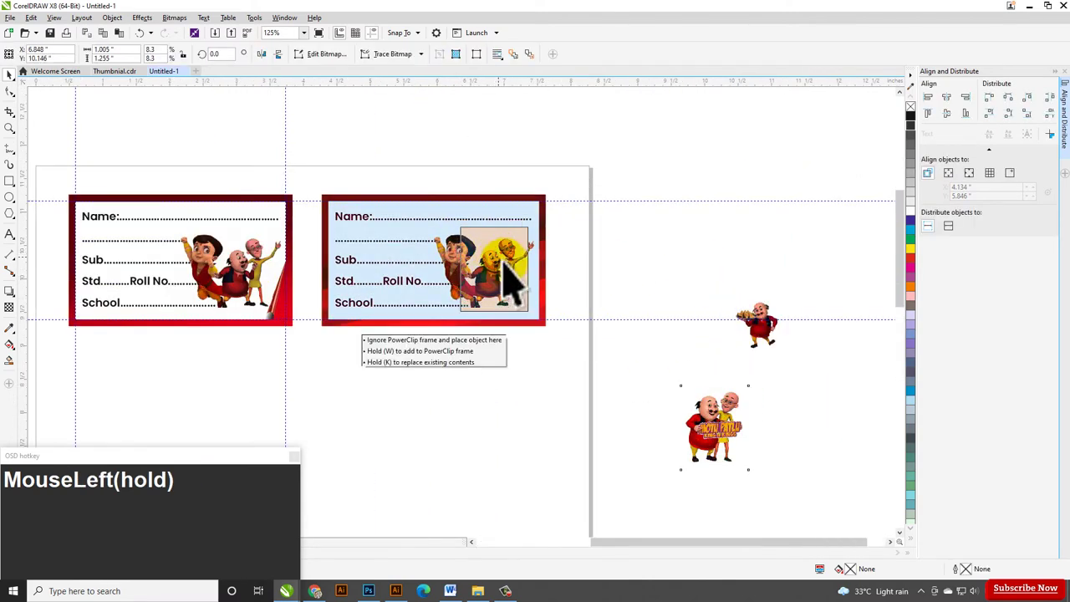
scroll("up", 3)
key("shift+Page_Up")
key("Delete")
left_click(395, 237)
key("Delete")
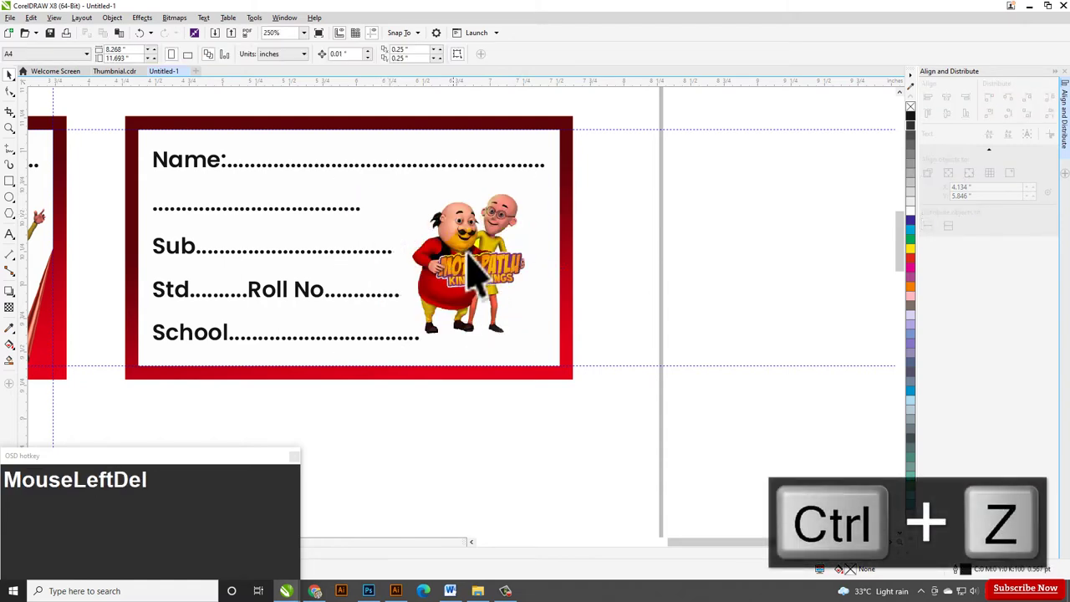
- Enlarge the new cartoon to fit the label and begin editing the frame's PowerClip contents
left_click(480, 274)
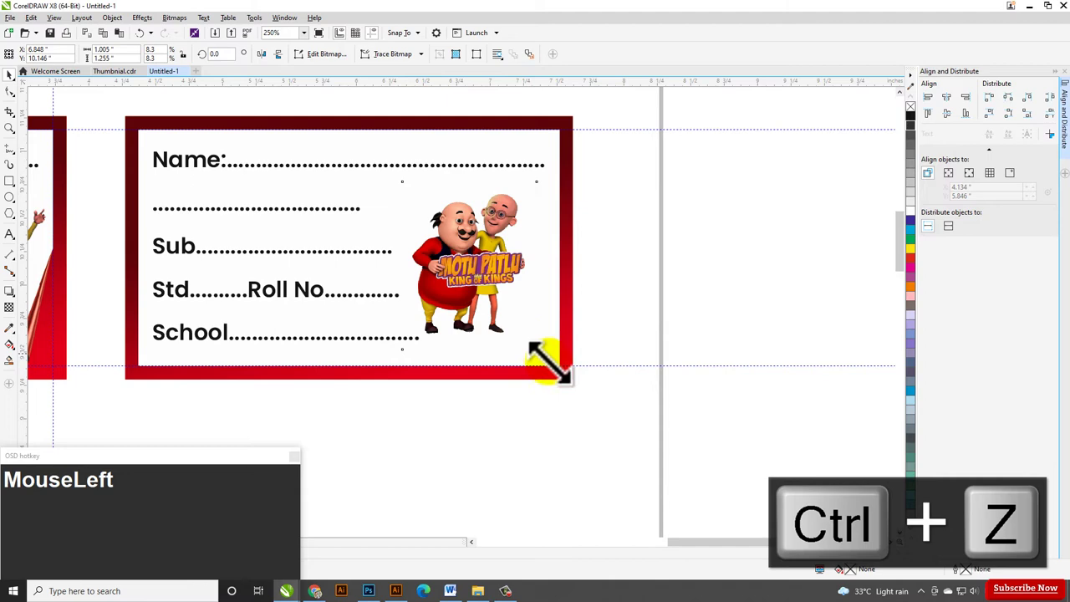
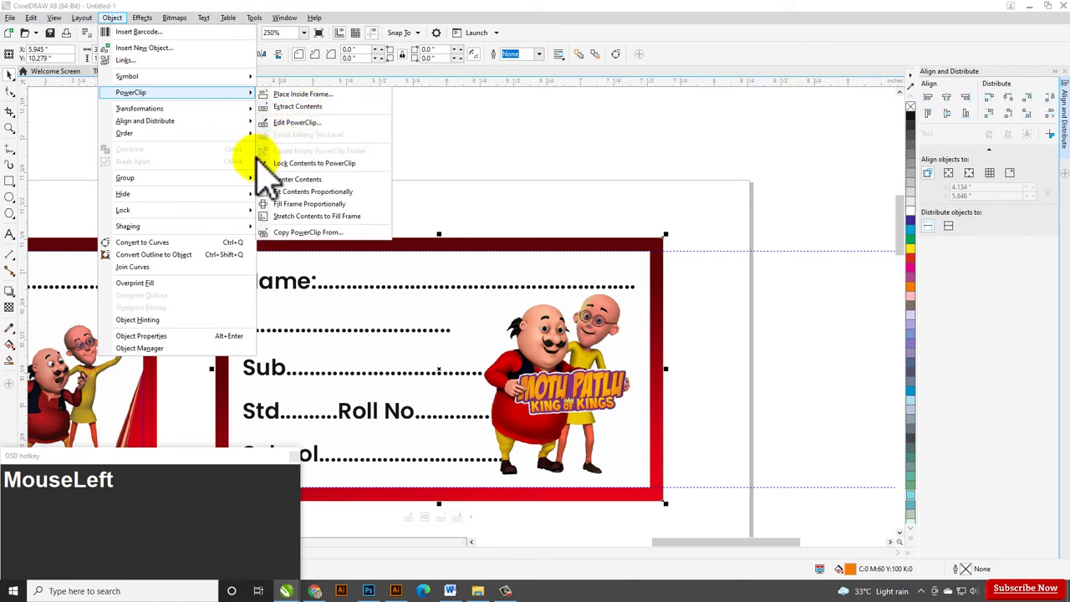
scroll("down", 3)
scroll("up", 3)
left_click(917, 272)
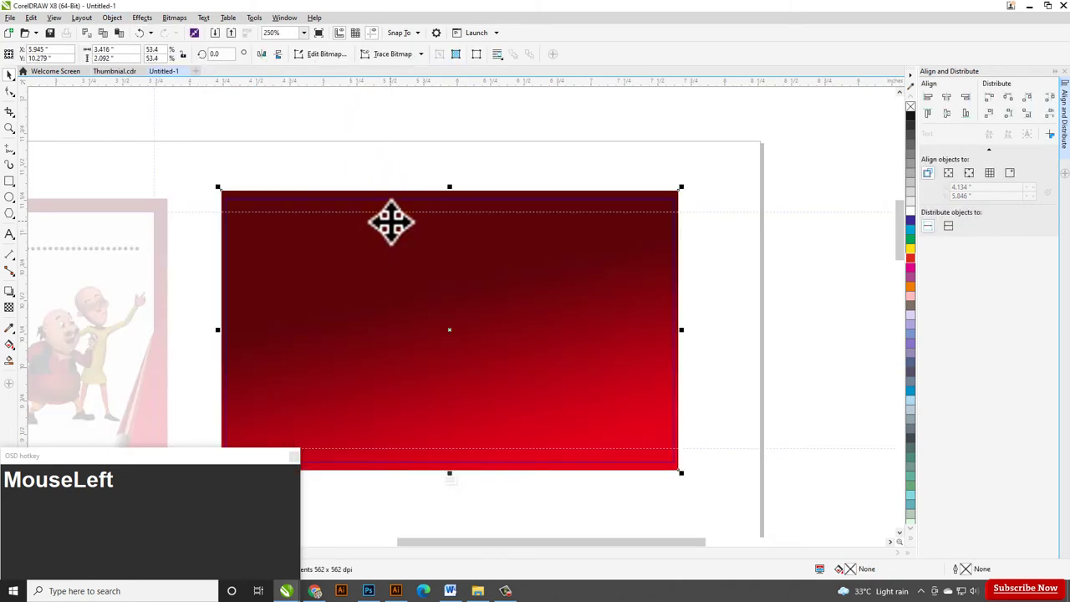
- Delete the red gradient inside the second label's frame, leaving a thin outlined border
key("Delete")
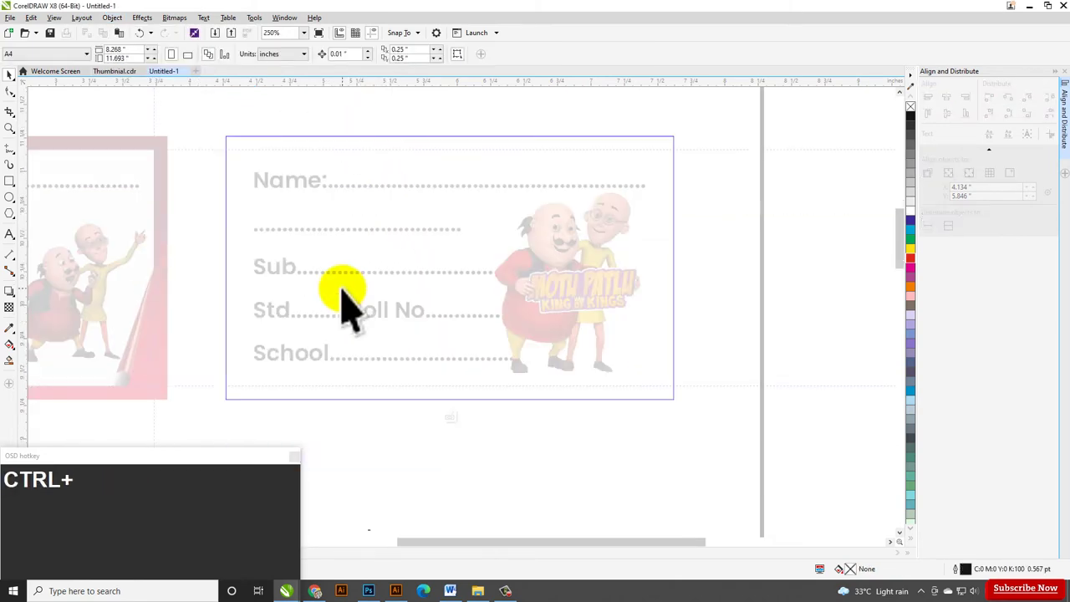
left_click(120, 23)
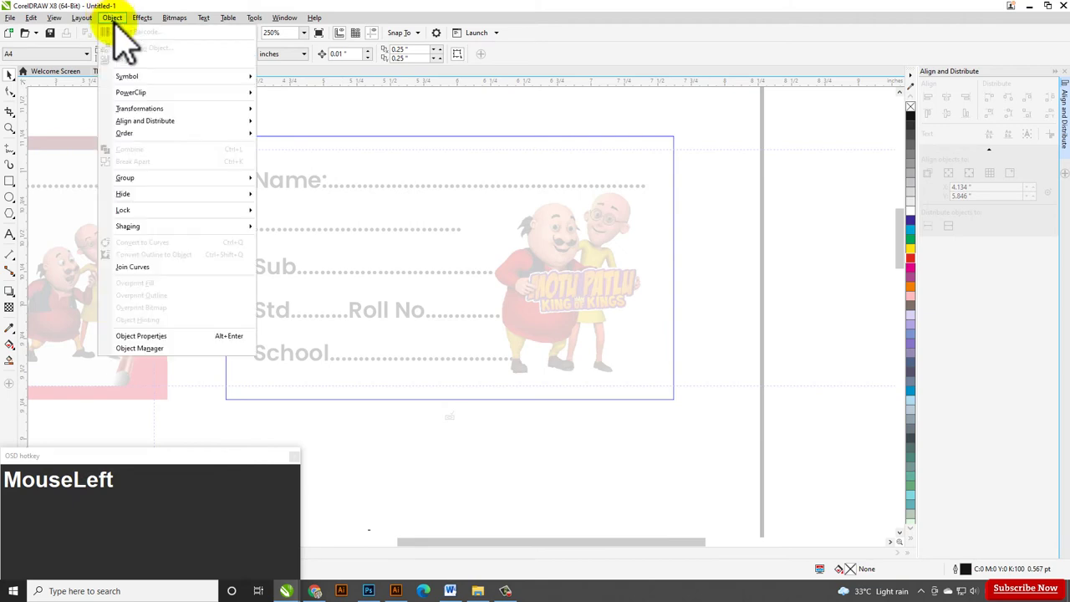
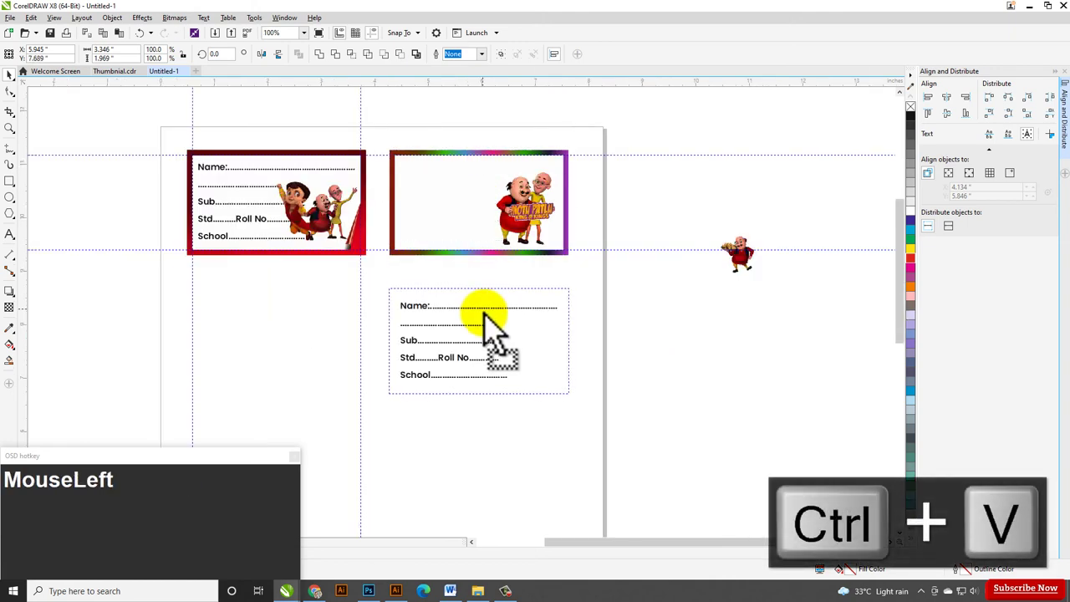
- Swap the third label's cartoon for the samosa-carrying Motu image and resize it to fit
left_click(791, 381)
scroll("up", 3)
key("shift+Page_Up")
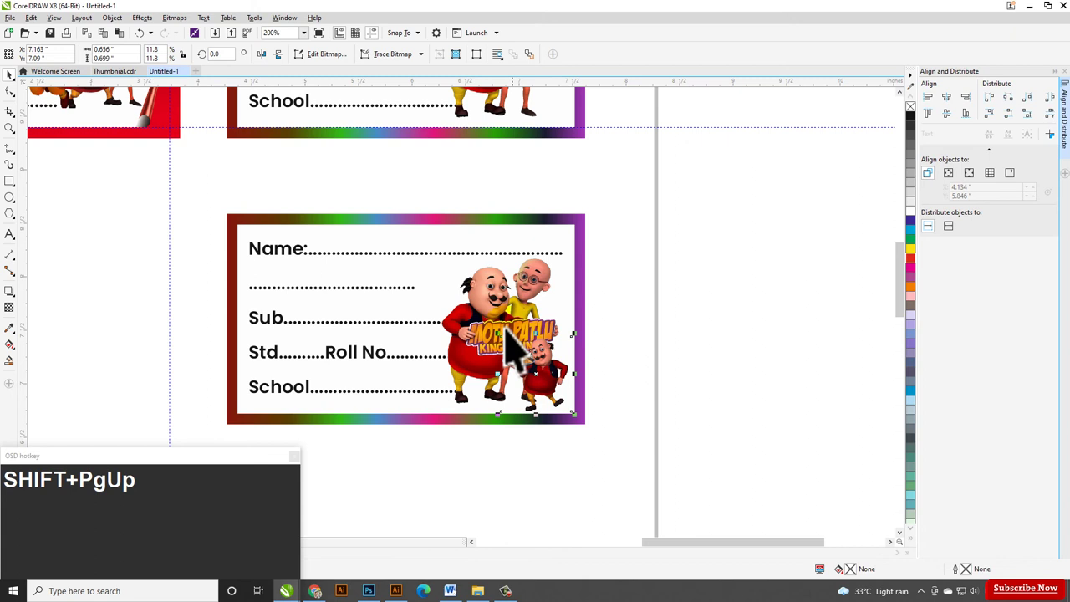
left_click(503, 338)
key("Delete")
left_click(528, 367)
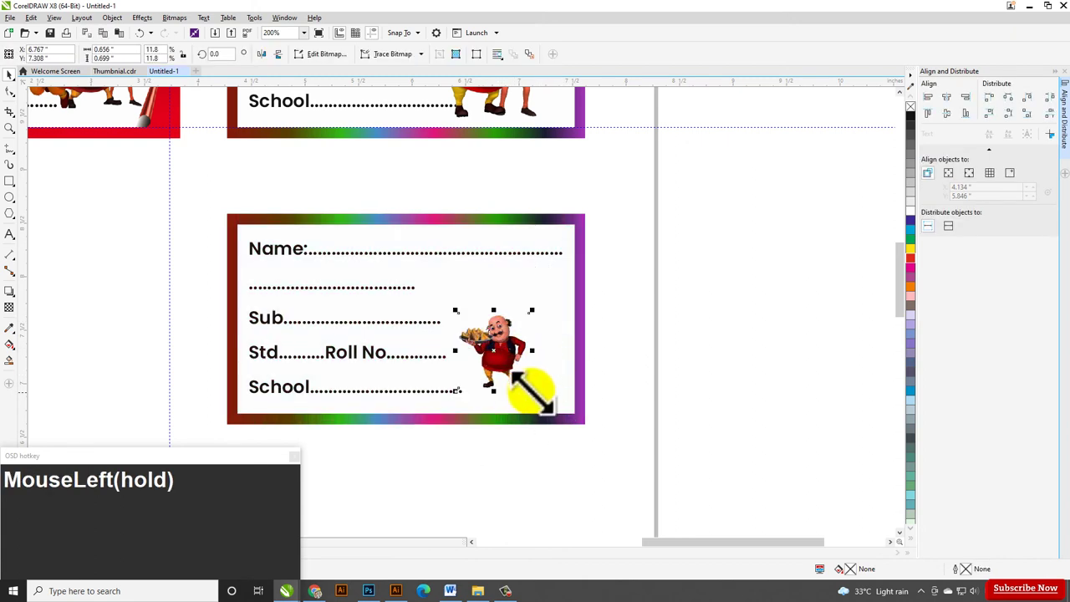
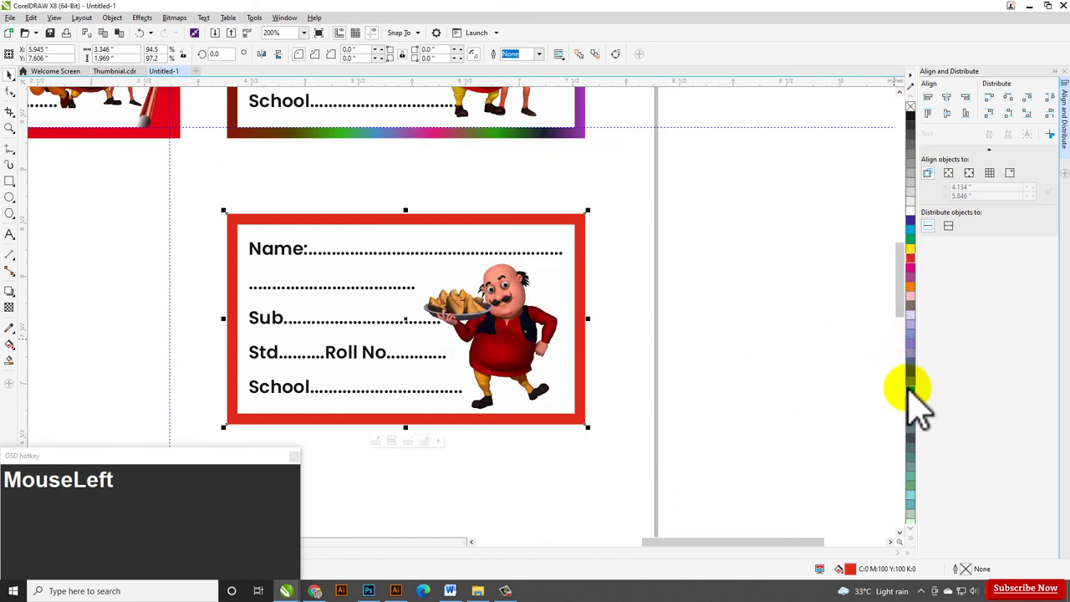
scroll("down", 3)
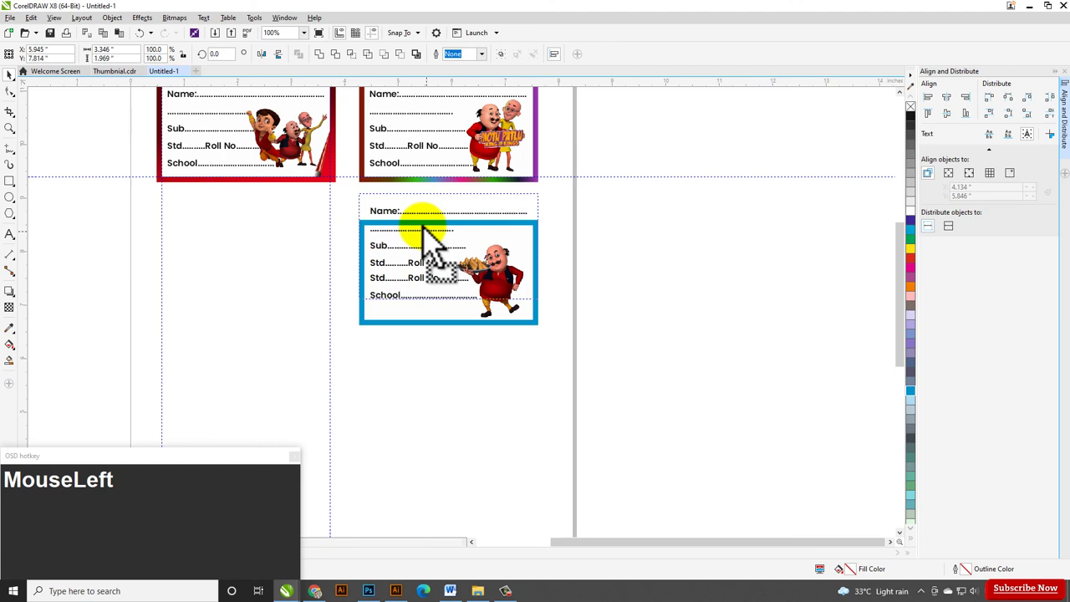
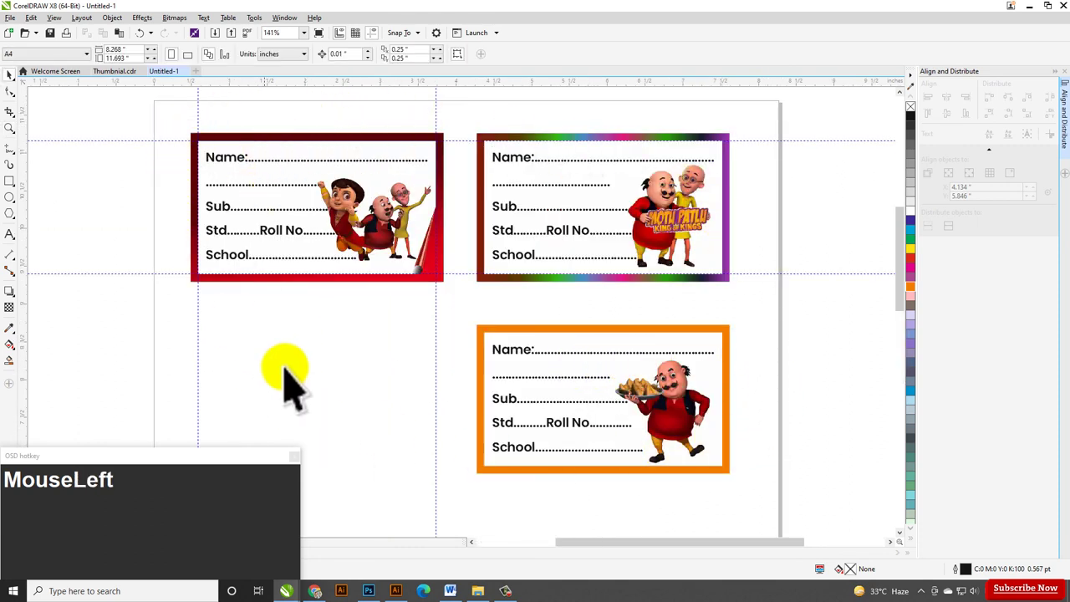
- Select the copied fourth label's border frame ready for a grey-brown fill
scroll("down", 3)
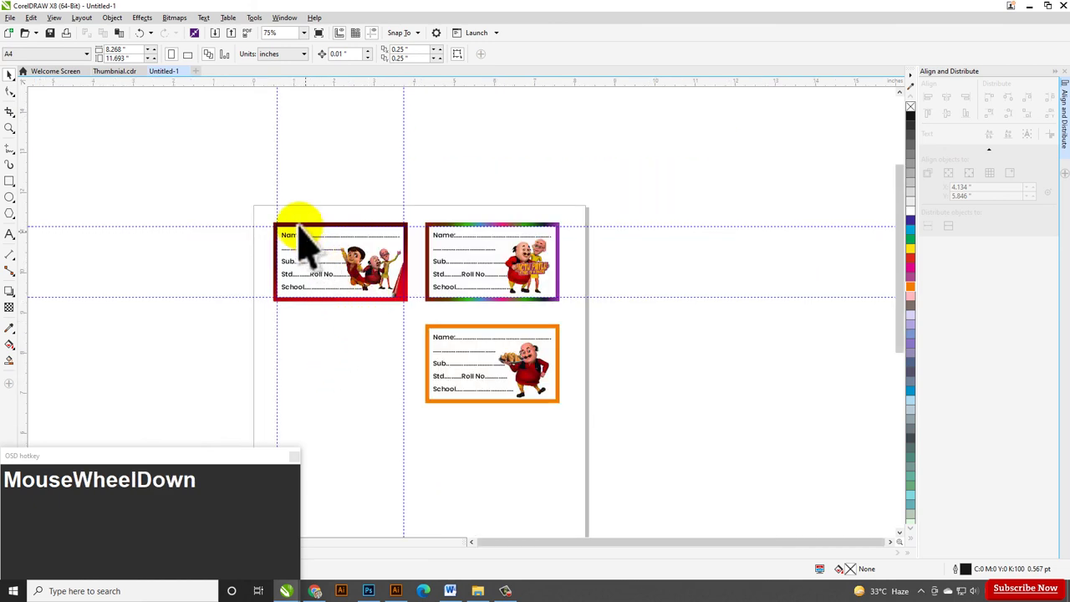
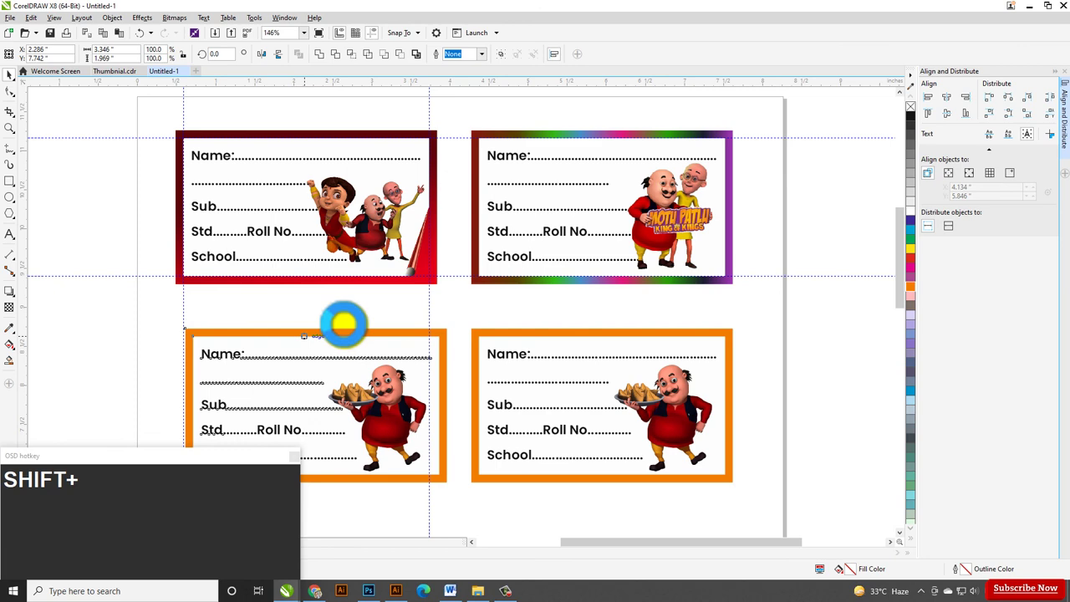
left_click(363, 320)
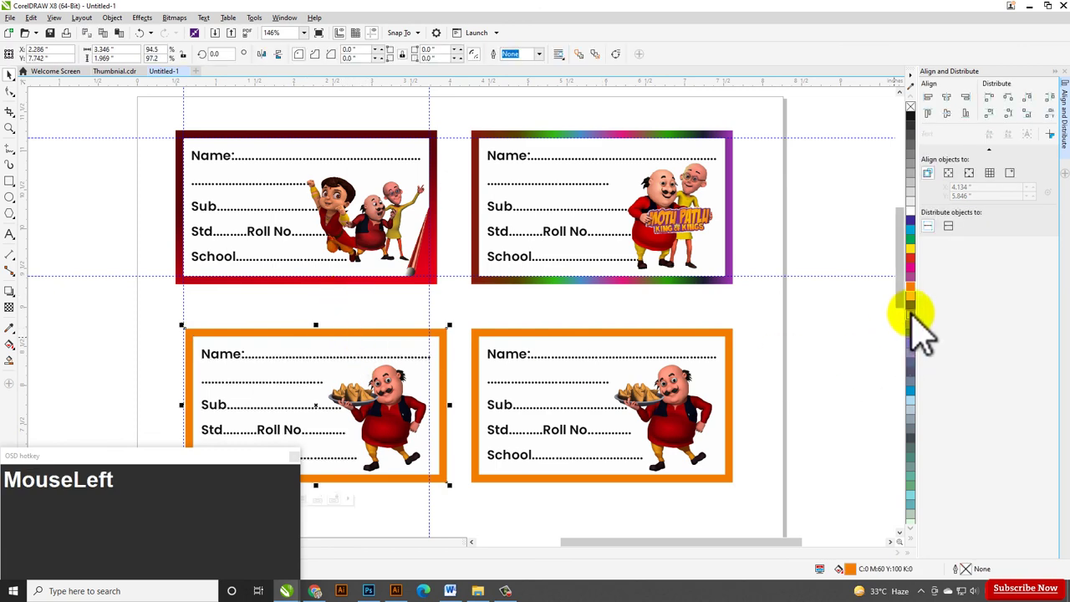